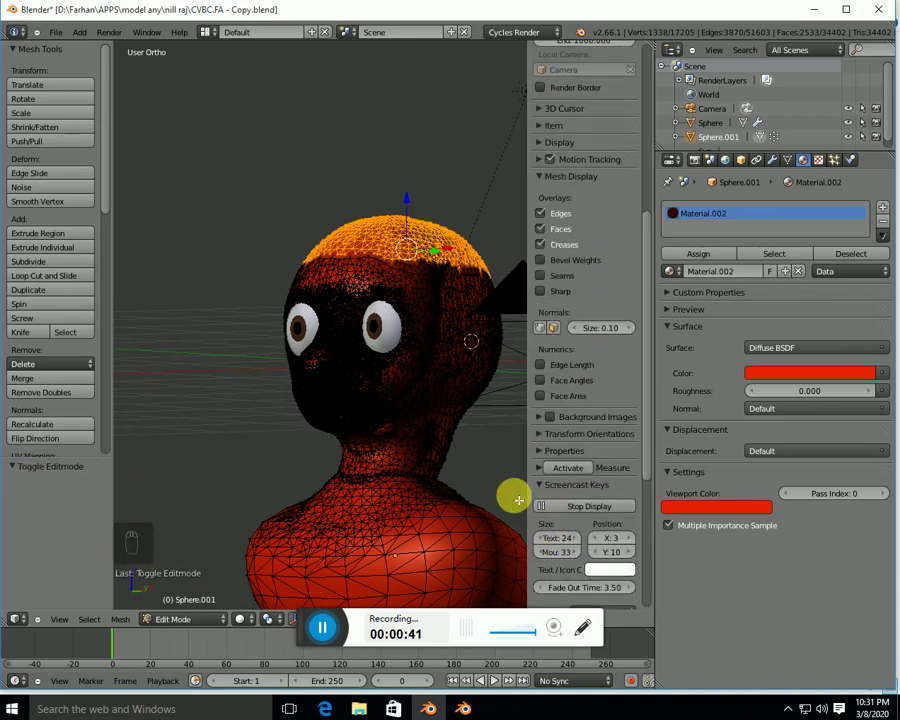
# Hide the properties shelf, switch to front view and deselect all head-mesh vertices
pyautogui.press('n')
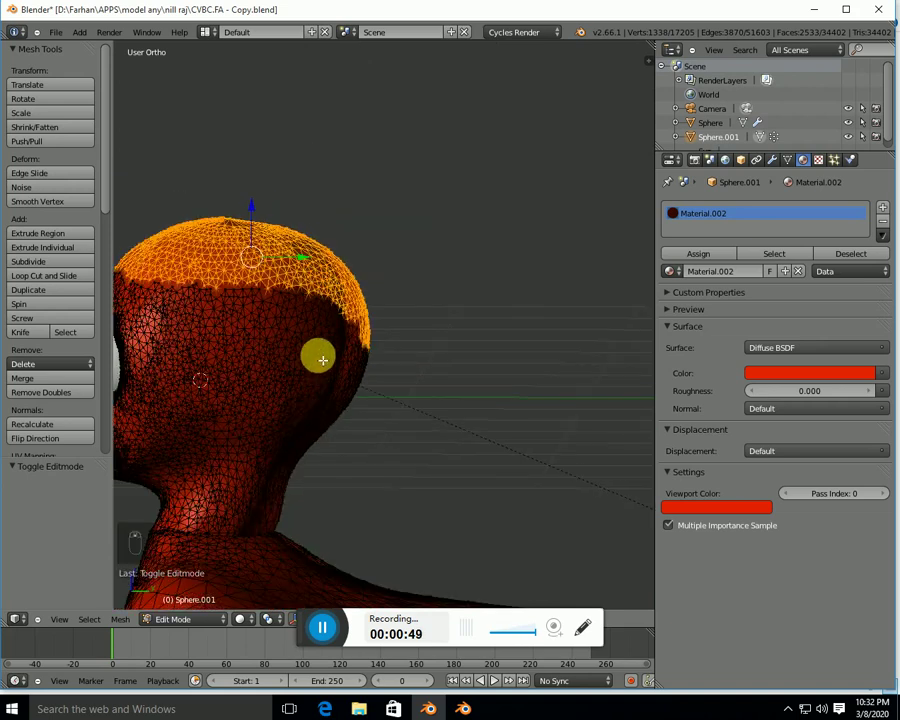
pyautogui.press('KP_1')
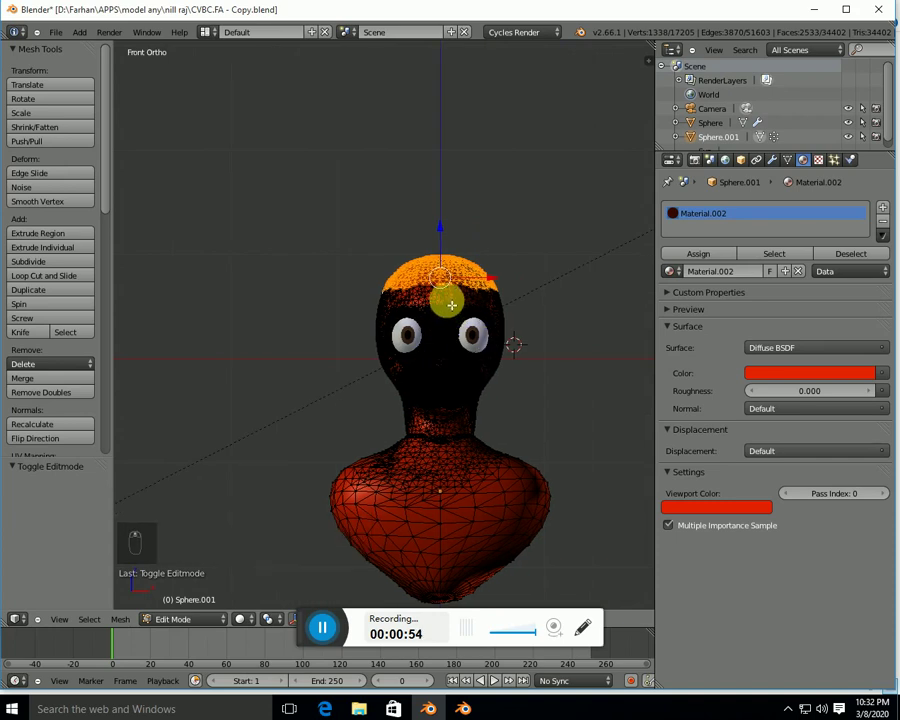
pyautogui.press('a')
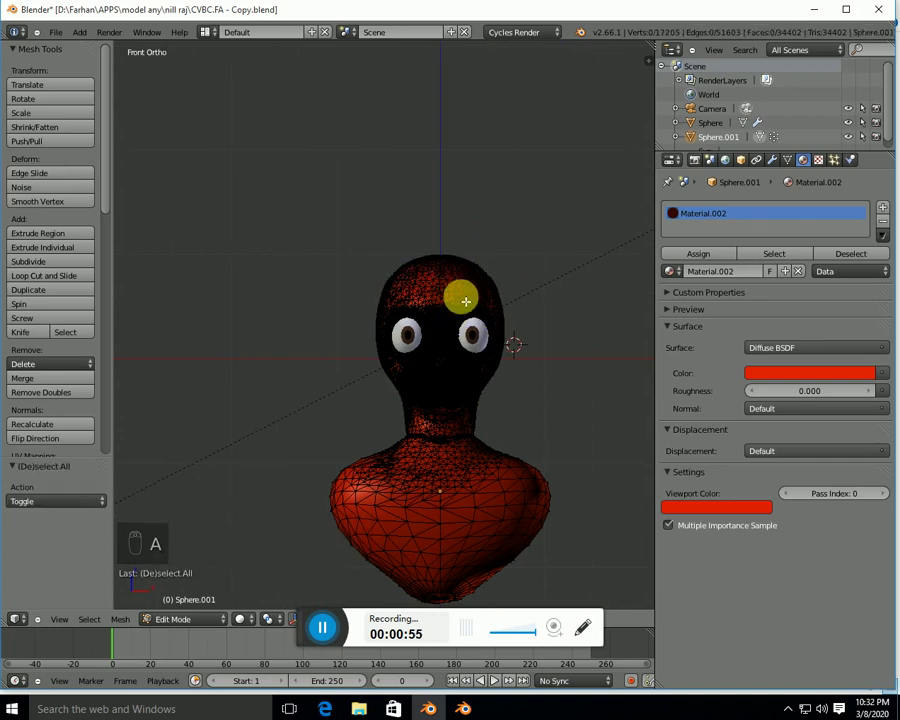
pyautogui.press('a')
pyautogui.press('a')
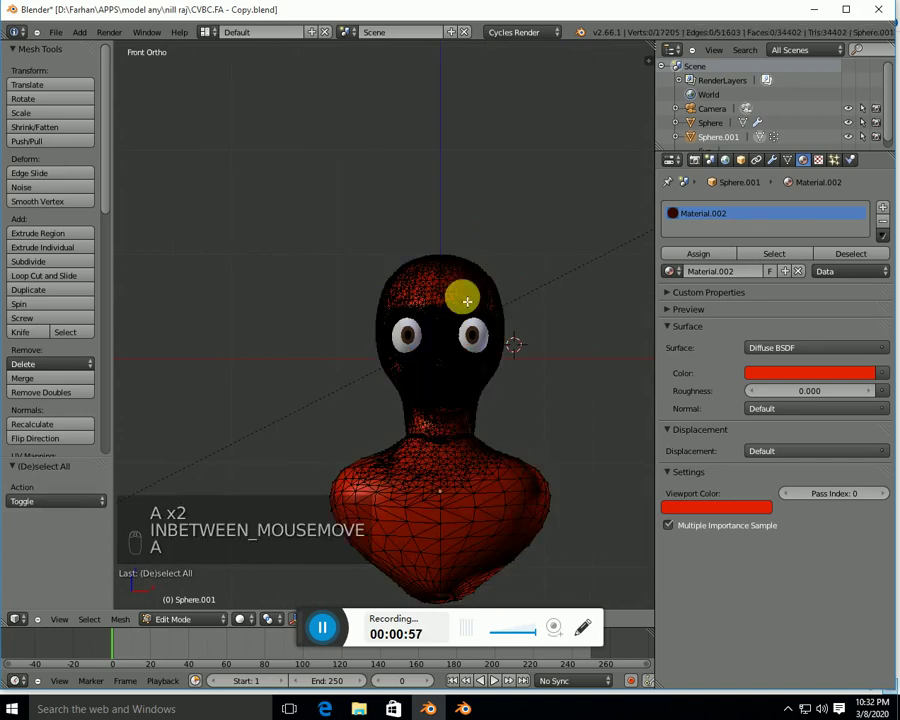
pyautogui.press('z')
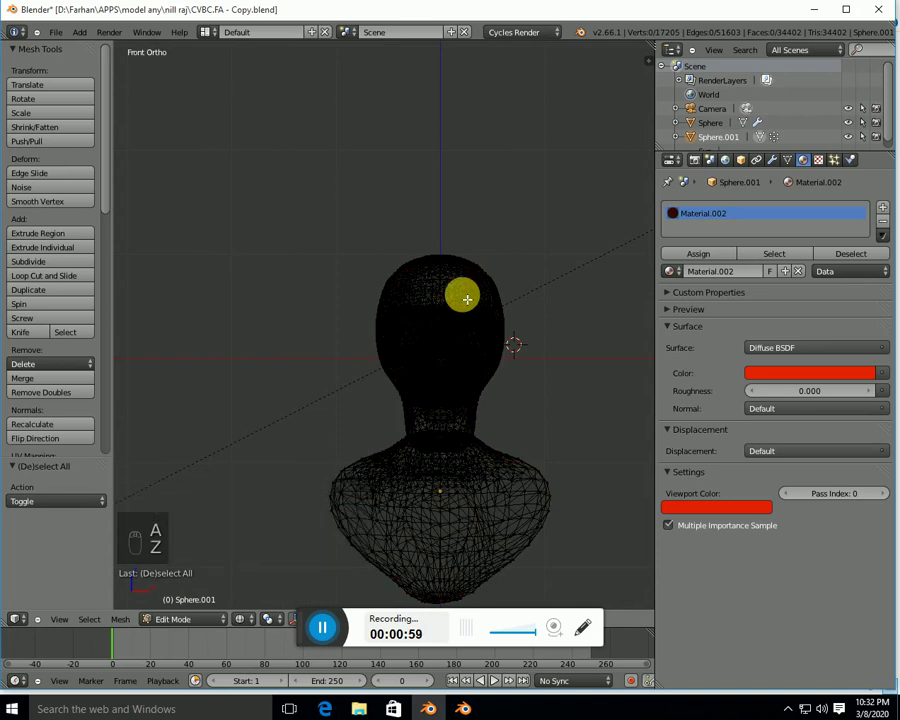
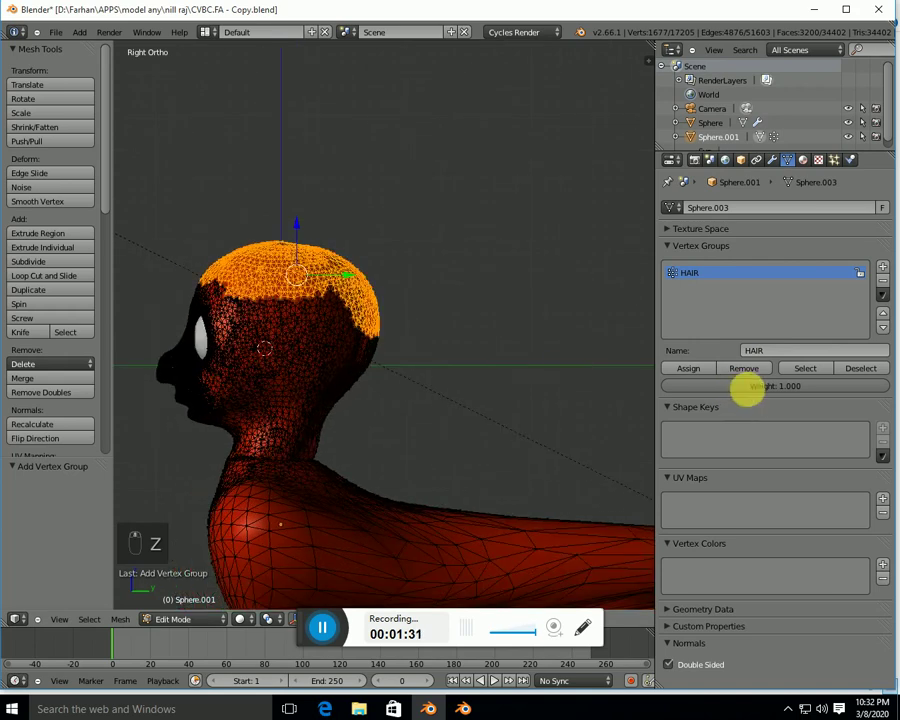
# Assign the selected scalp vertices to the HAIR vertex group
pyautogui.click(682, 375)
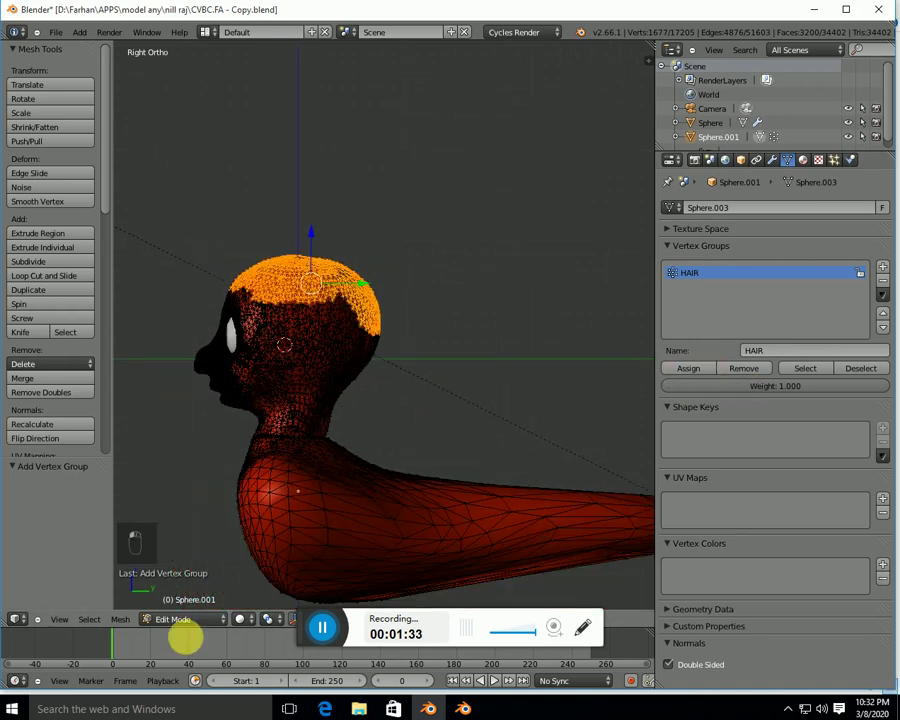
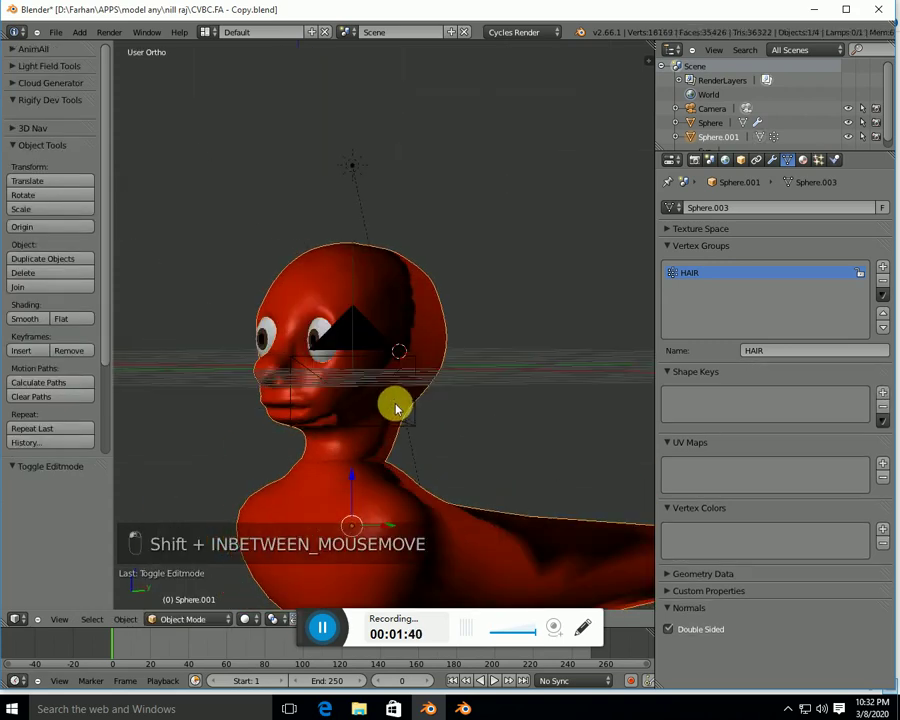
# Orbit the view around the head to inspect the new hair strands
pyautogui.moveTo(828, 163); pyautogui.dragTo(884, 210)
pyautogui.moveTo(884, 210); pyautogui.dragTo(773, 287)
pyautogui.moveTo(768, 284); pyautogui.dragTo(753, 250)
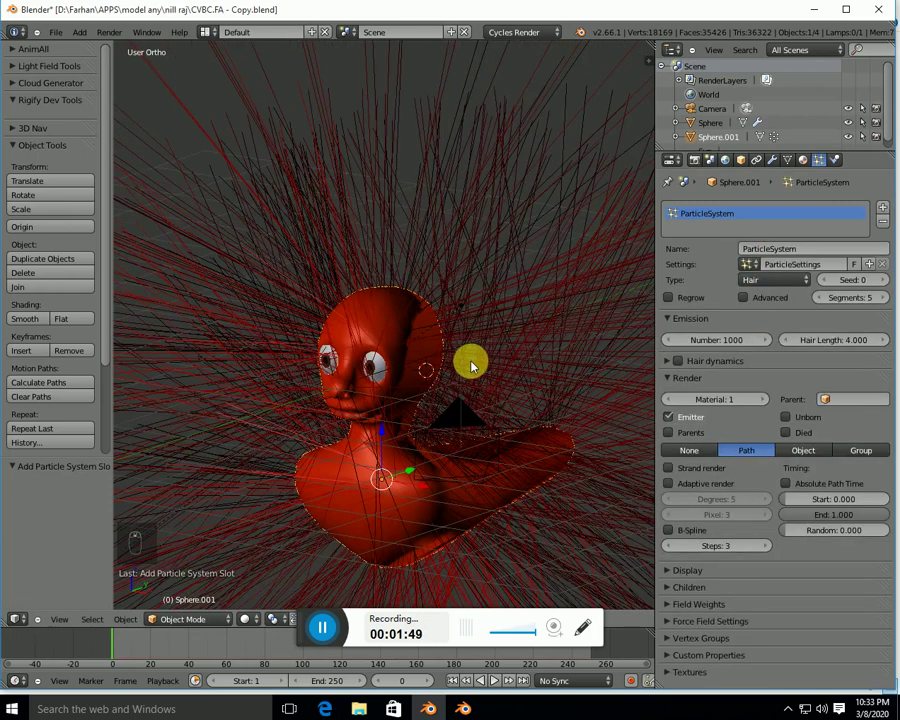
# Set the hair emission to 5000 strands with hair length 1.000
pyautogui.click(473, 367)
pyautogui.moveTo(633, 358); pyautogui.dragTo(717, 340)
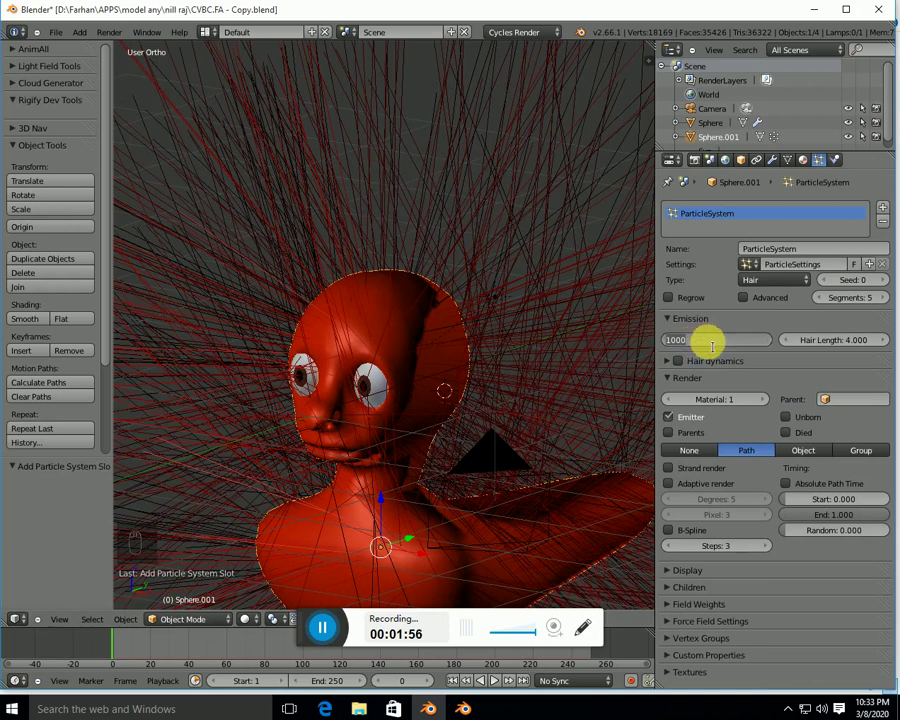
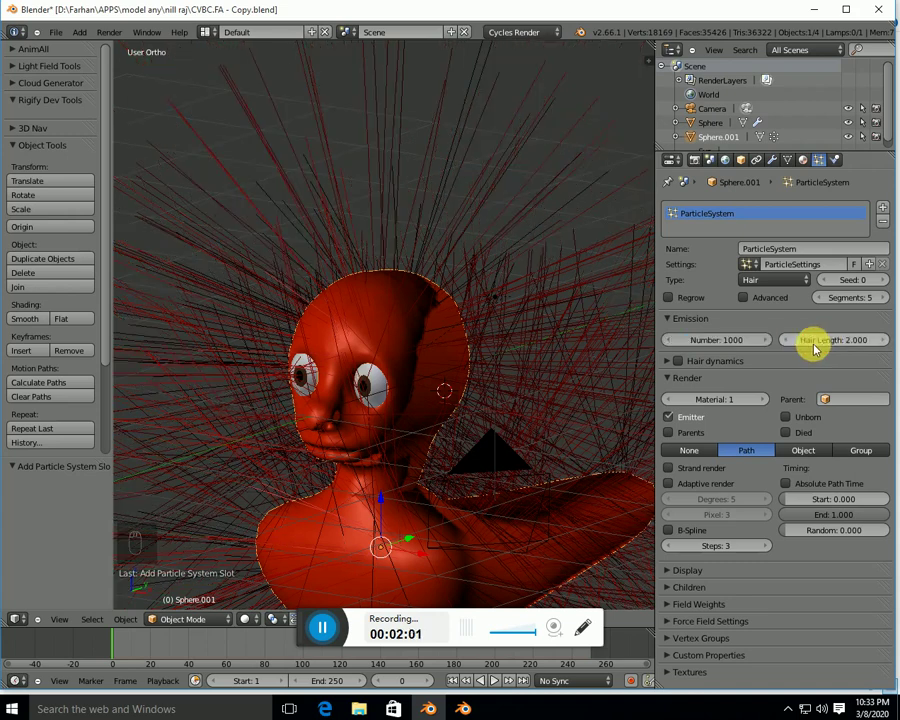
pyautogui.moveTo(838, 345); pyautogui.dragTo(833, 344)
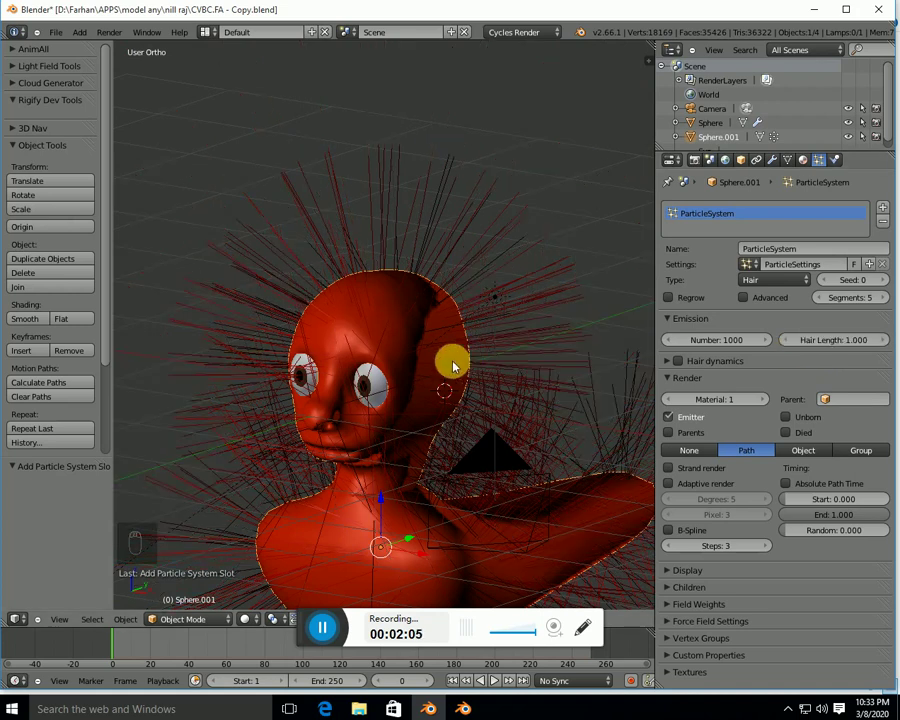
pyautogui.middleClick(678, 355)
pyautogui.moveTo(722, 343); pyautogui.dragTo(726, 342)
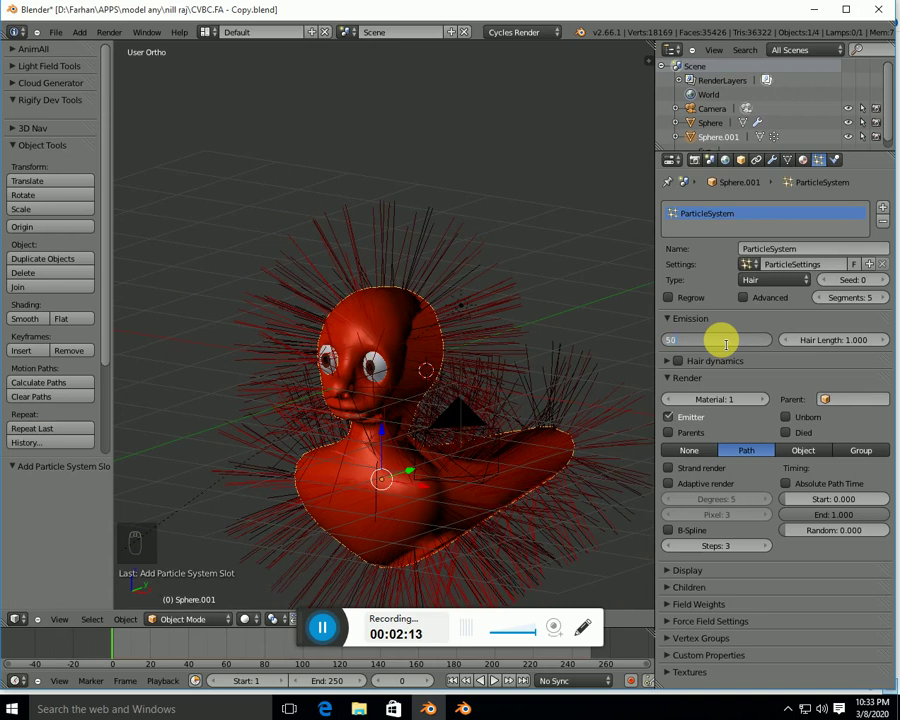
pyautogui.press('0')
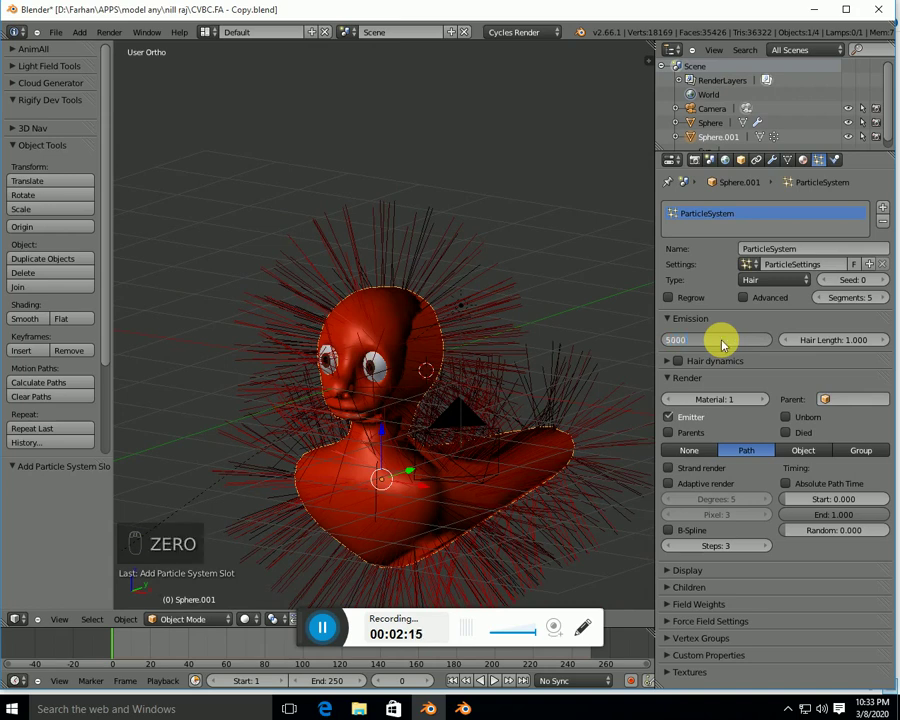
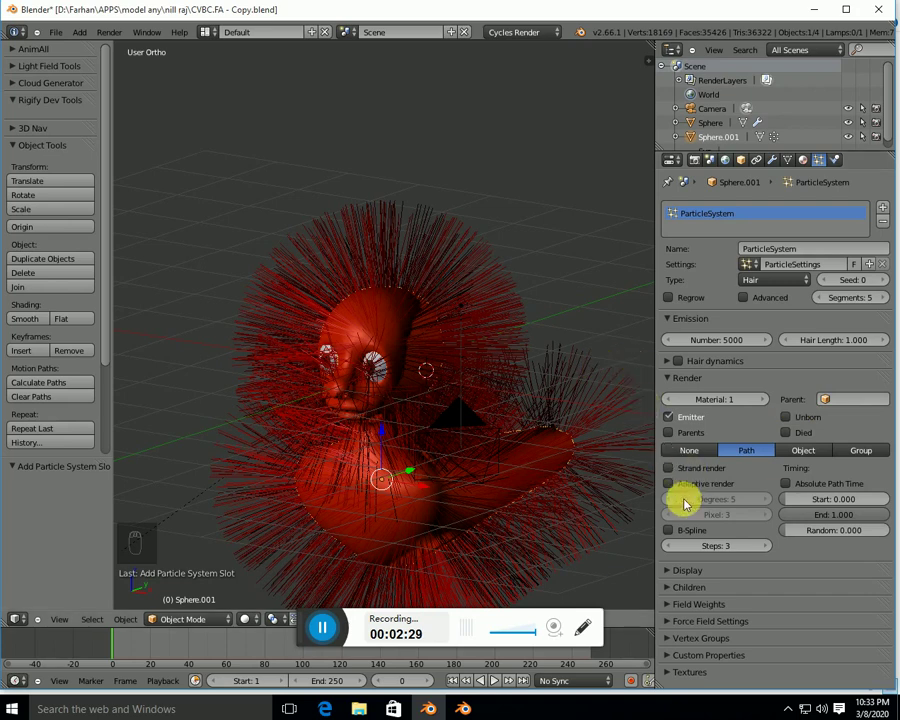
# Enable interpolated child hairs with length 0.129 and clump -0.576
pyautogui.moveTo(673, 401); pyautogui.dragTo(669, 421)
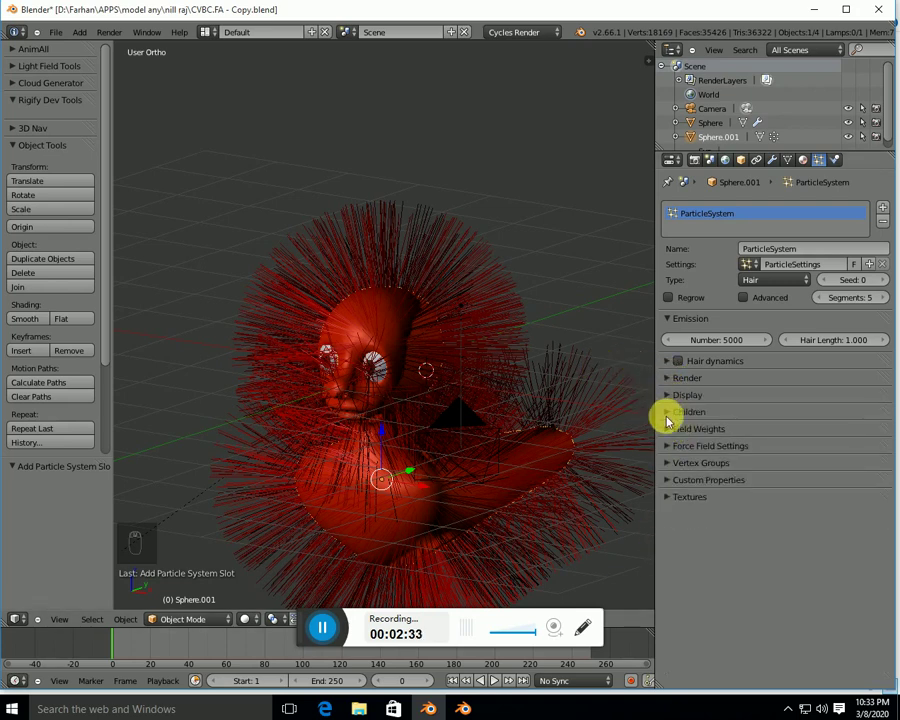
pyautogui.moveTo(672, 414); pyautogui.dragTo(849, 437)
pyautogui.moveTo(849, 437); pyautogui.dragTo(722, 537)
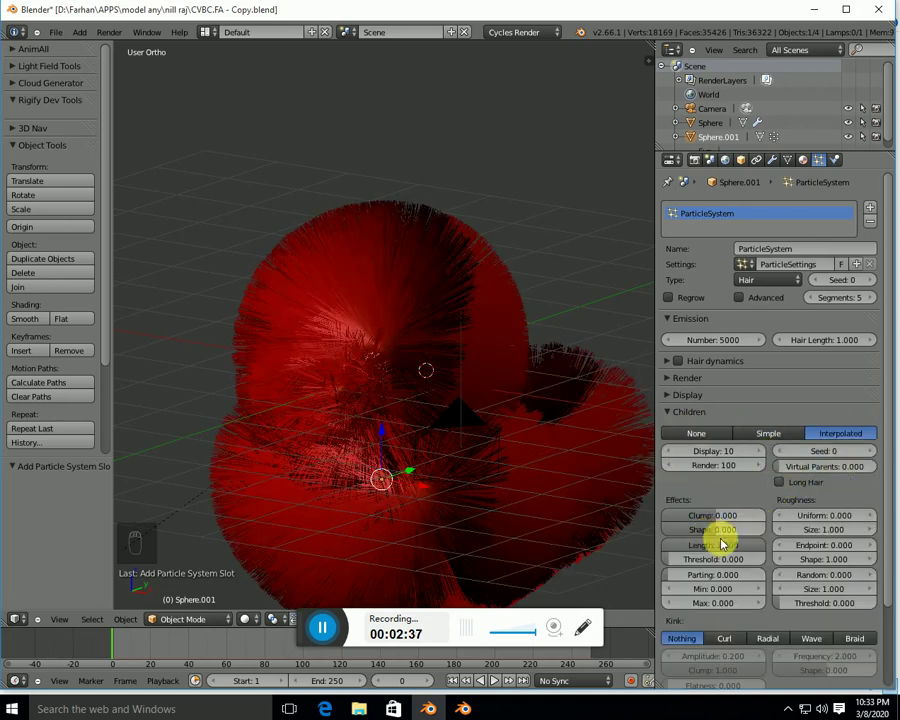
pyautogui.moveTo(693, 550); pyautogui.dragTo(551, 559)
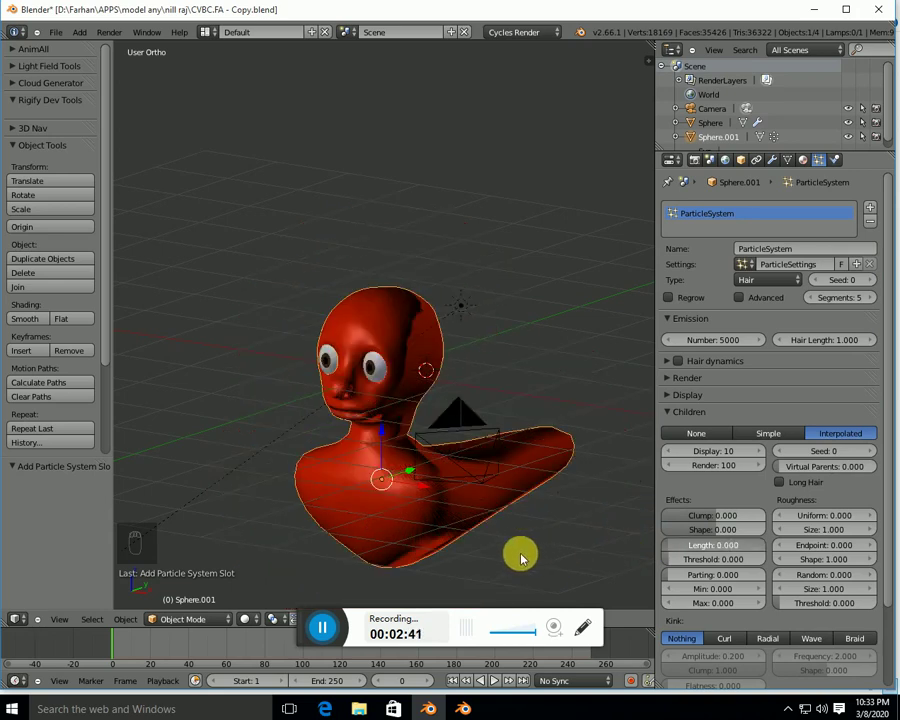
pyautogui.middleClick(476, 453)
pyautogui.moveTo(697, 552); pyautogui.dragTo(623, 569)
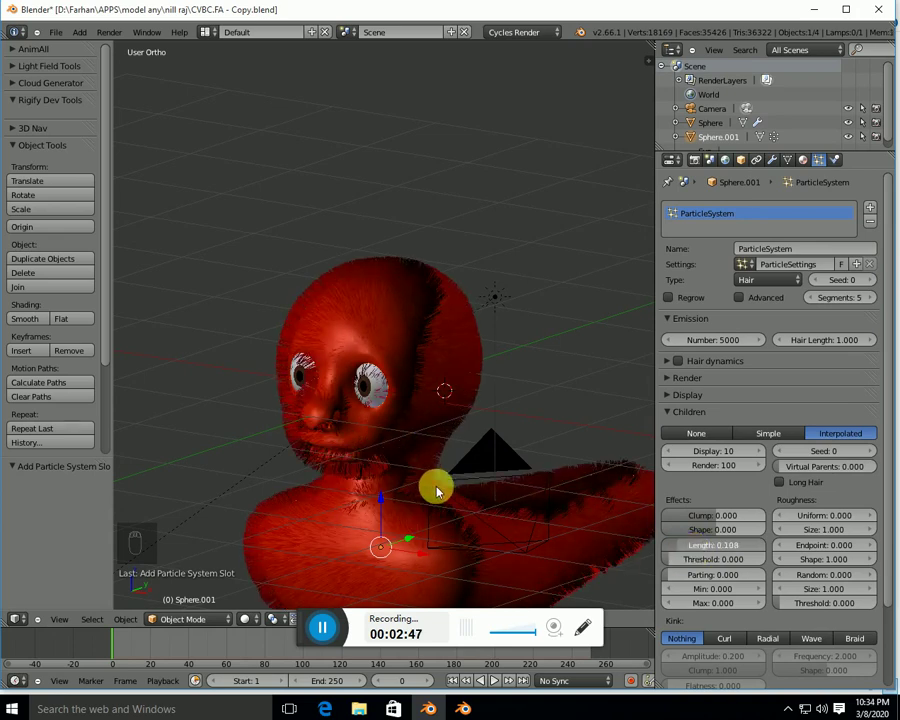
pyautogui.moveTo(714, 550); pyautogui.dragTo(718, 550)
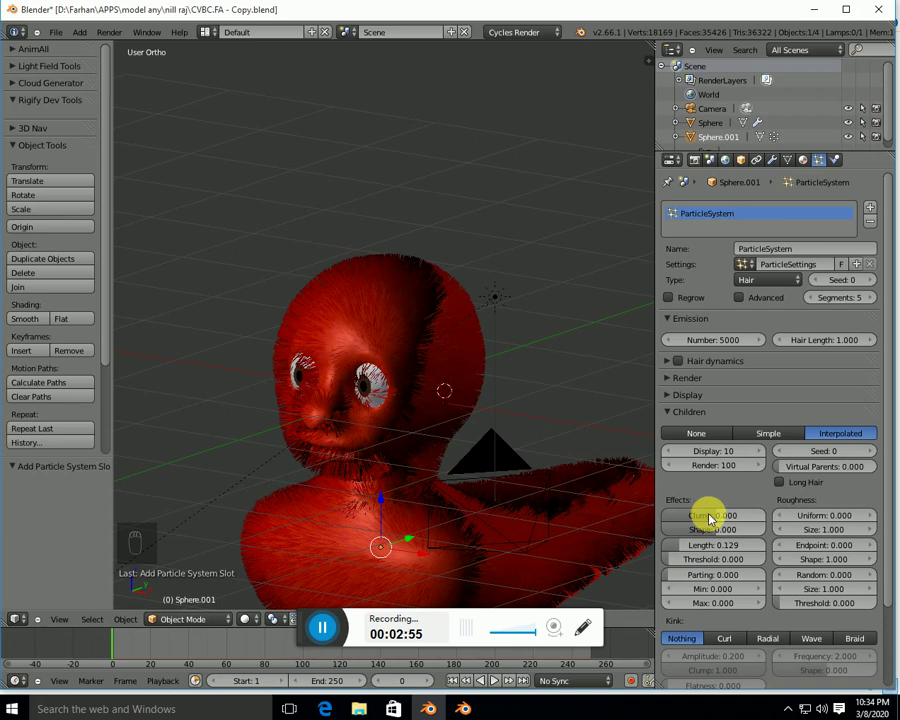
pyautogui.click(698, 520)
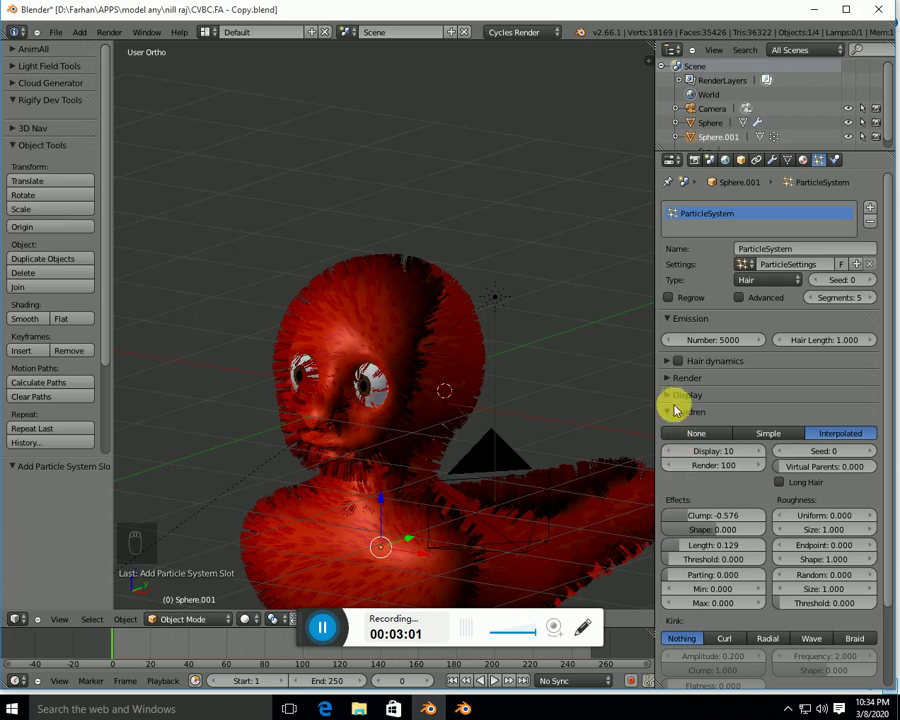
# Drive hair density from the HAIR vertex group and turn the view toward the face
pyautogui.moveTo(674, 414); pyautogui.dragTo(674, 454)
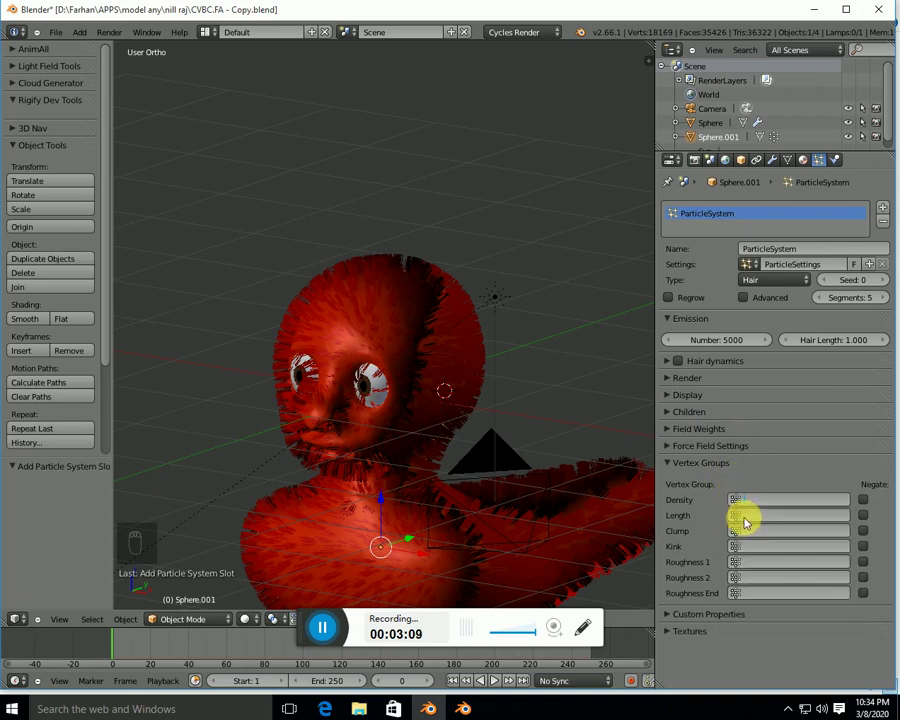
pyautogui.moveTo(424, 339); pyautogui.dragTo(486, 398)
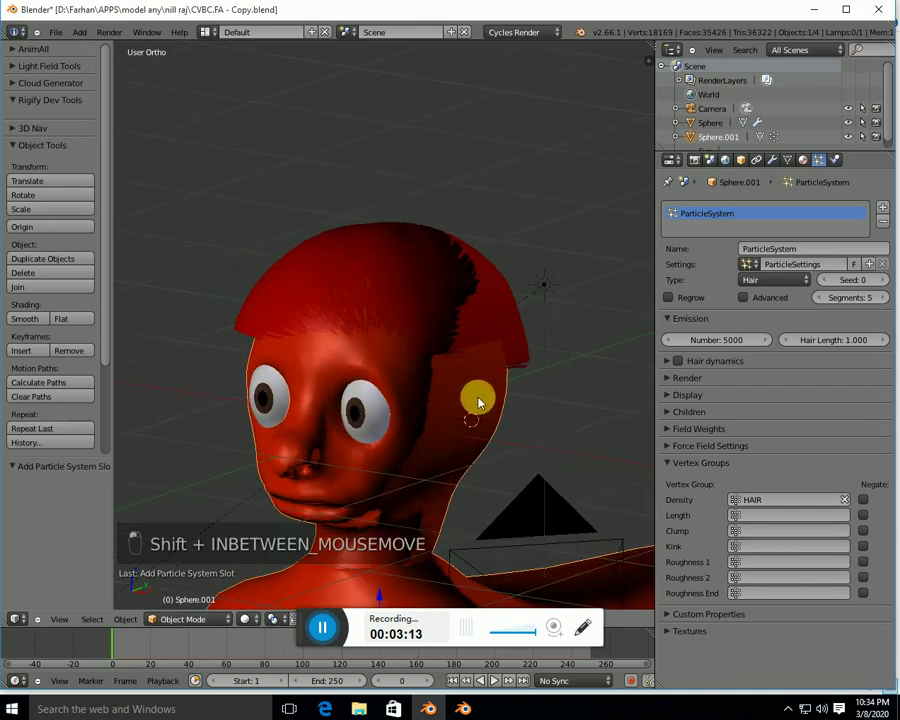
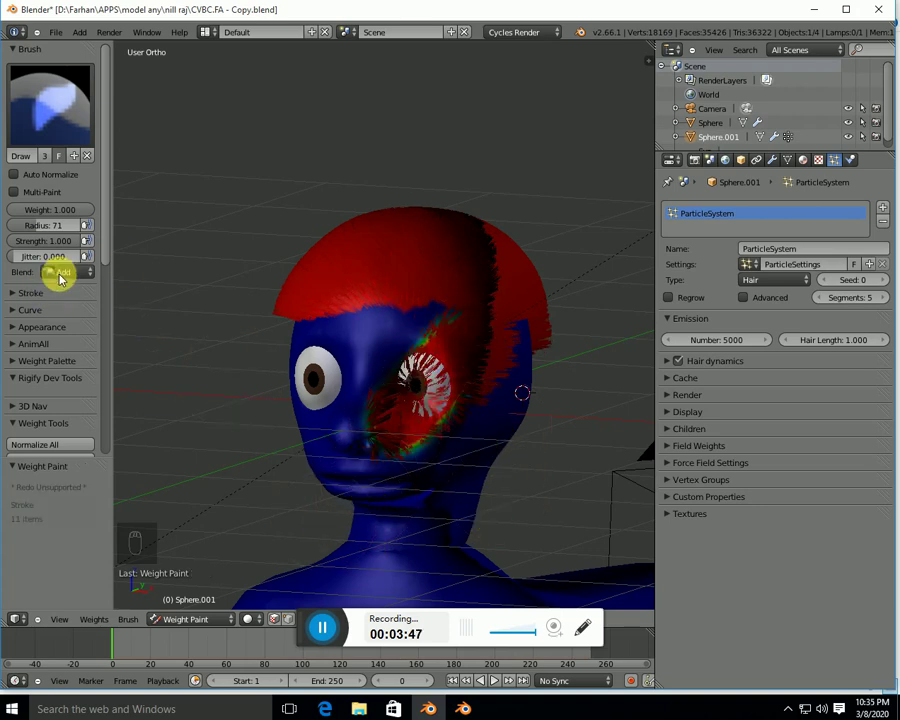
# Paint the HAIR weights away from the face so fur stays on the scalp, then return to Object Mode
pyautogui.moveTo(43, 257); pyautogui.dragTo(538, 477)
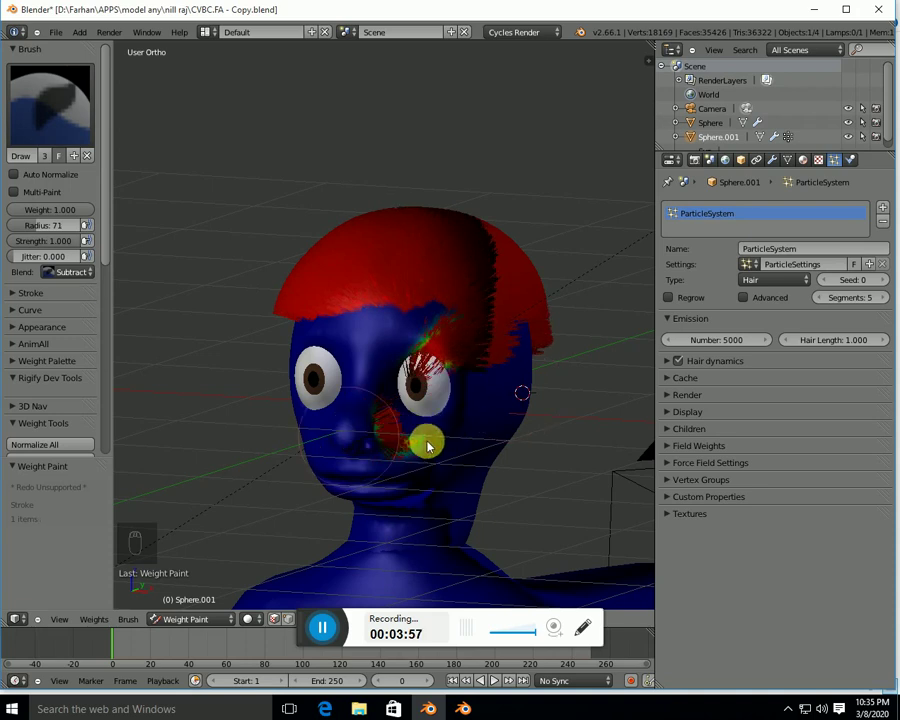
pyautogui.moveTo(536, 304); pyautogui.dragTo(254, 619)
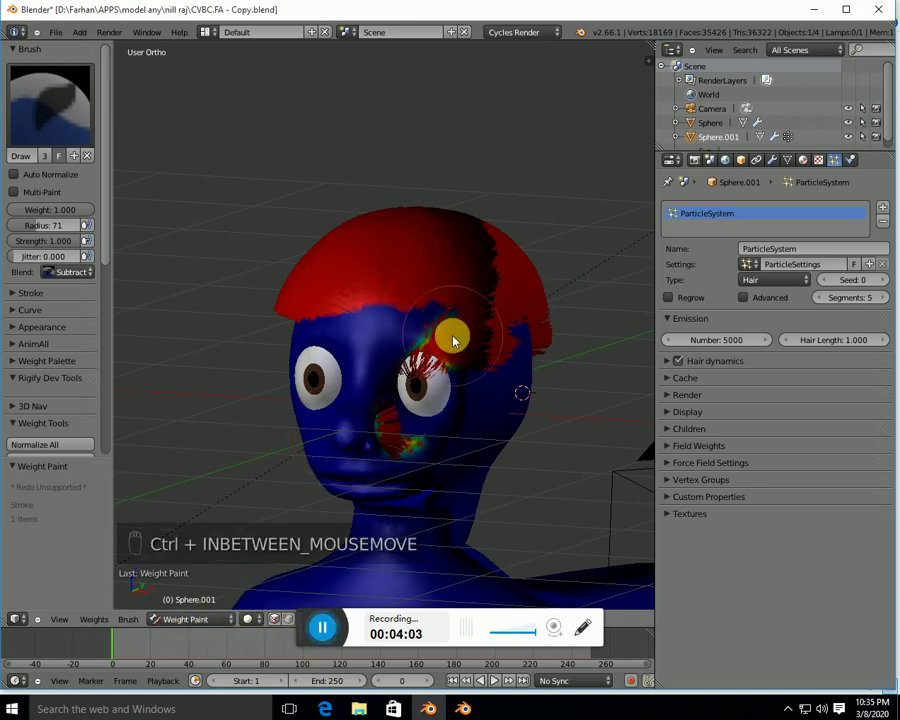
pyautogui.press('ctrl+z')
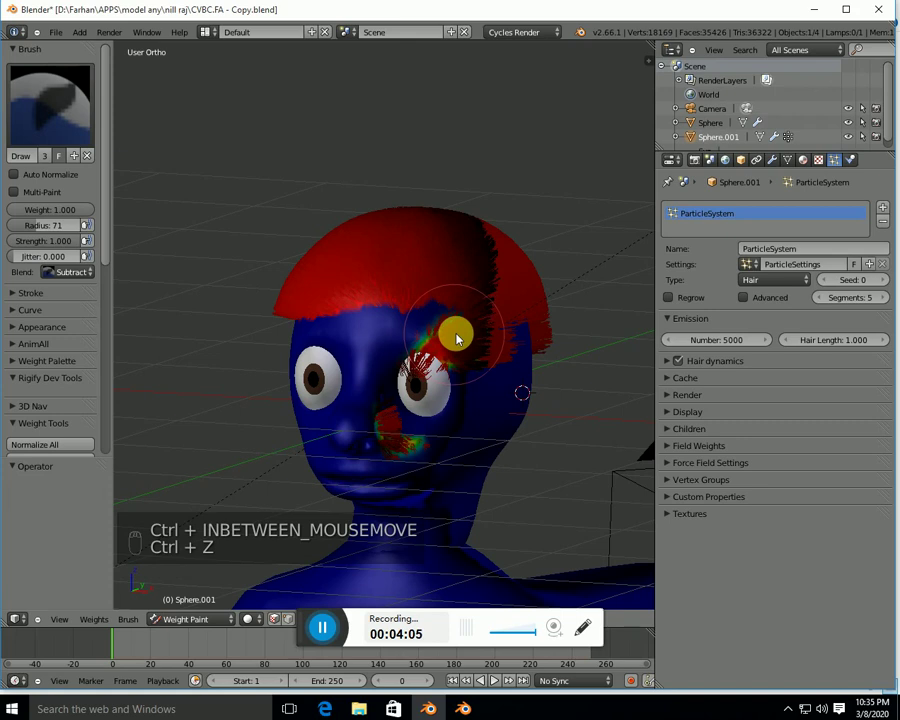
pyautogui.press('ctrl+z')
pyautogui.press('ctrl+z')
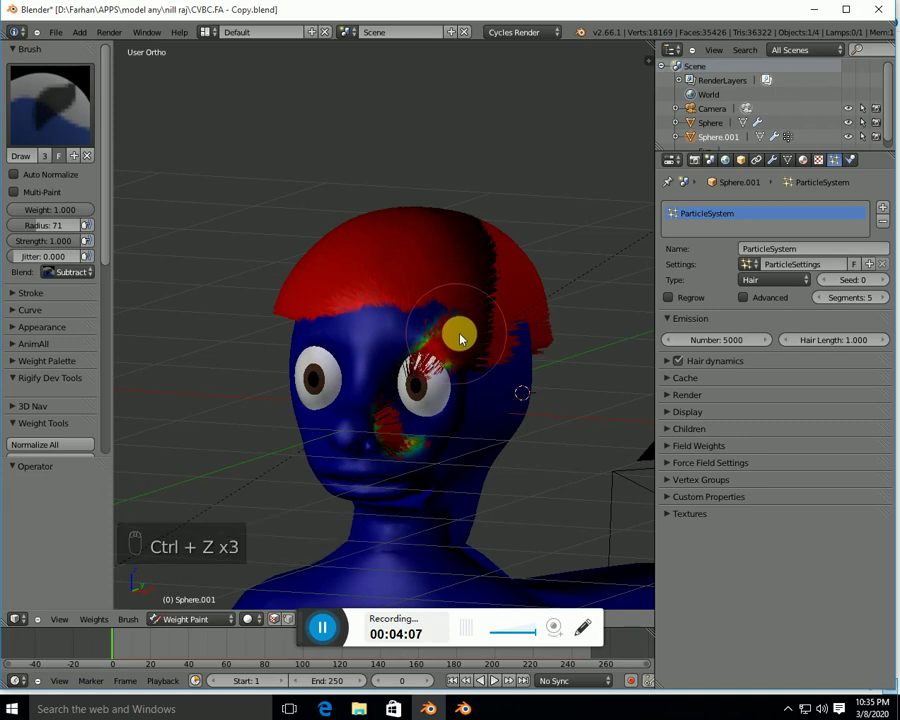
pyautogui.press('ctrl+z')
pyautogui.press('ctrl+z')
pyautogui.press('ctrl+z')
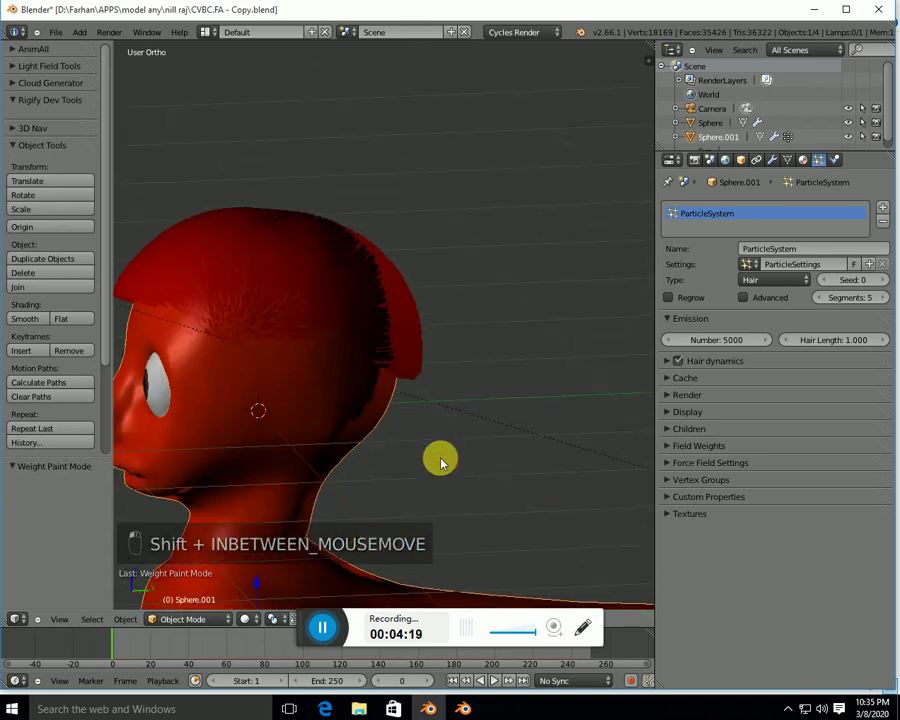
# Look at the character through the scene camera
pyautogui.press('KP_0')
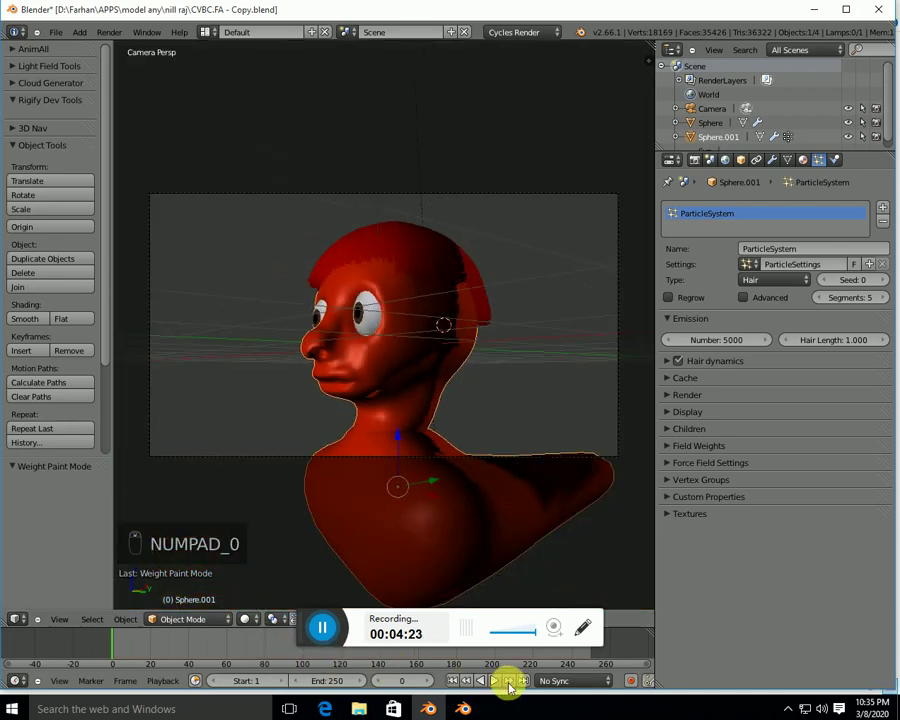
# Stop hair playback and show a Cycles rendered preview through the camera
pyautogui.moveTo(498, 685); pyautogui.dragTo(331, 627)
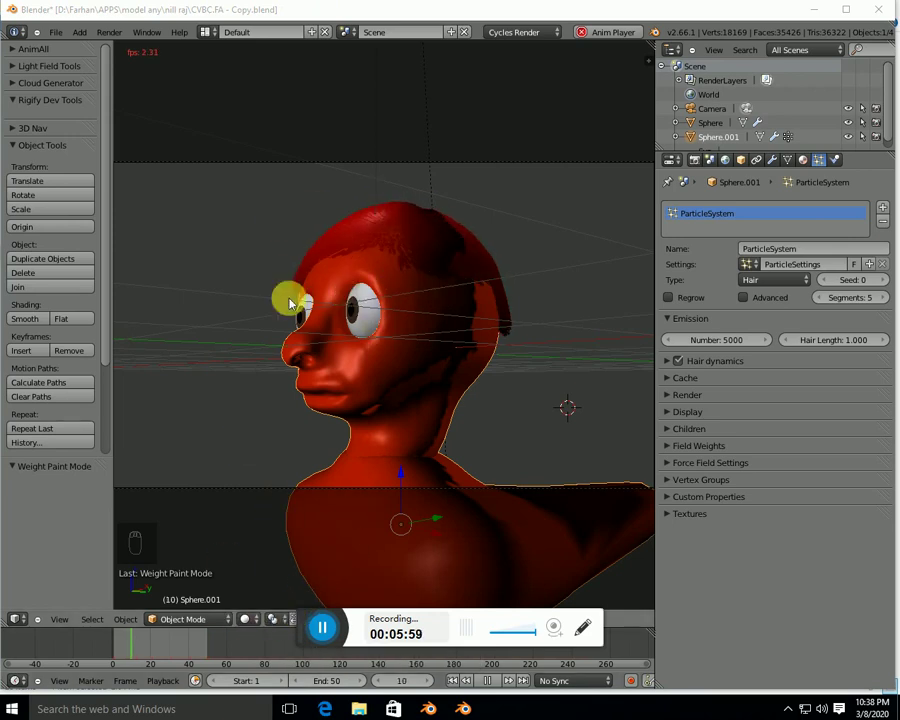
pyautogui.click(328, 639)
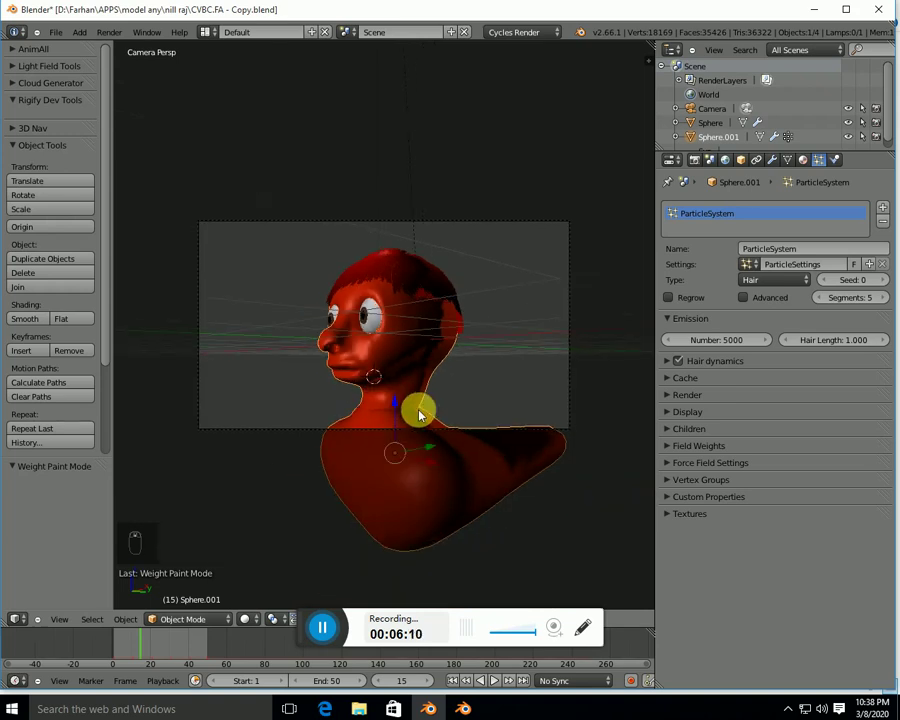
pyautogui.press('KP_1')
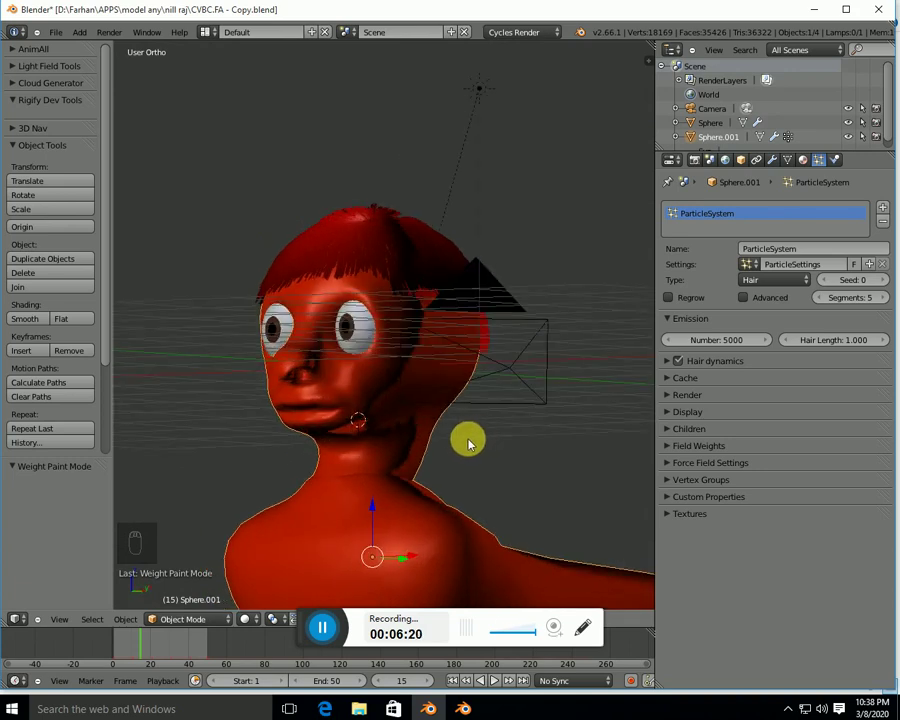
pyautogui.press('KP_0')
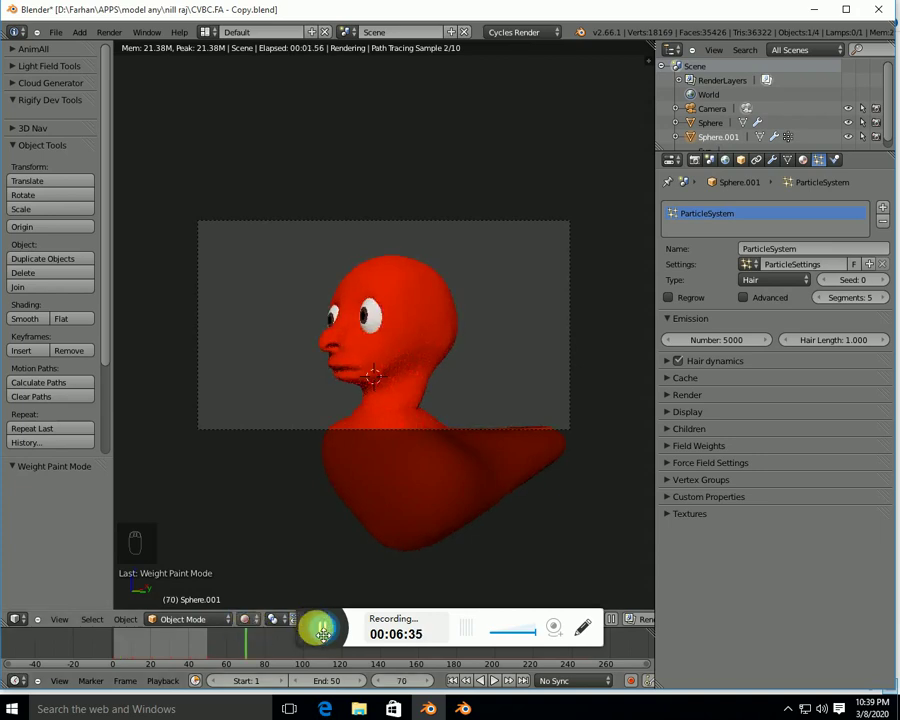
# View the hairy head from a right-side orthographic view
pyautogui.moveTo(331, 634); pyautogui.dragTo(471, 387)
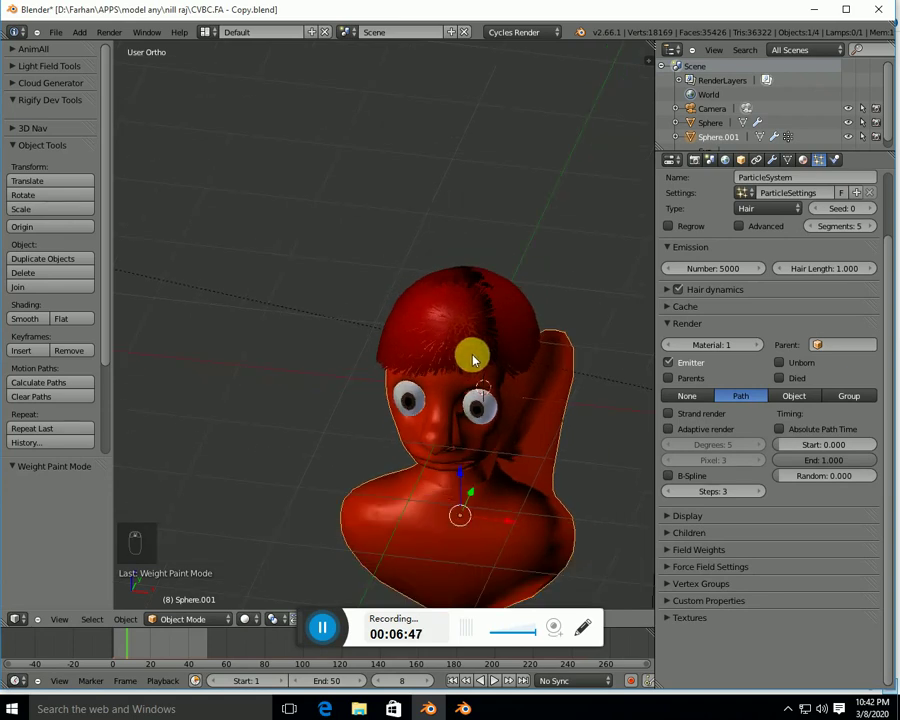
pyautogui.press('KP_3')
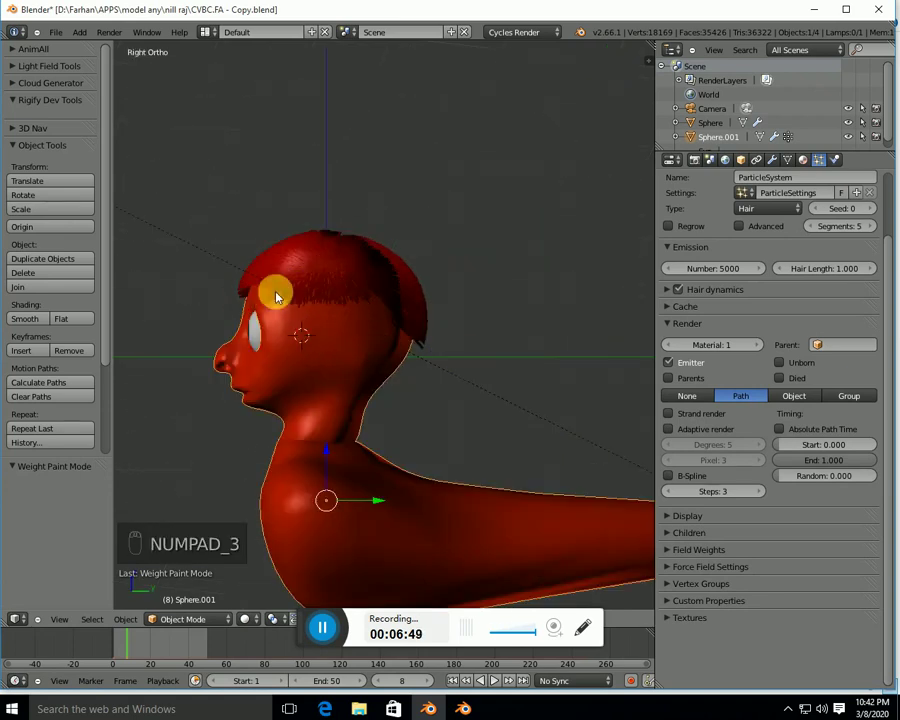